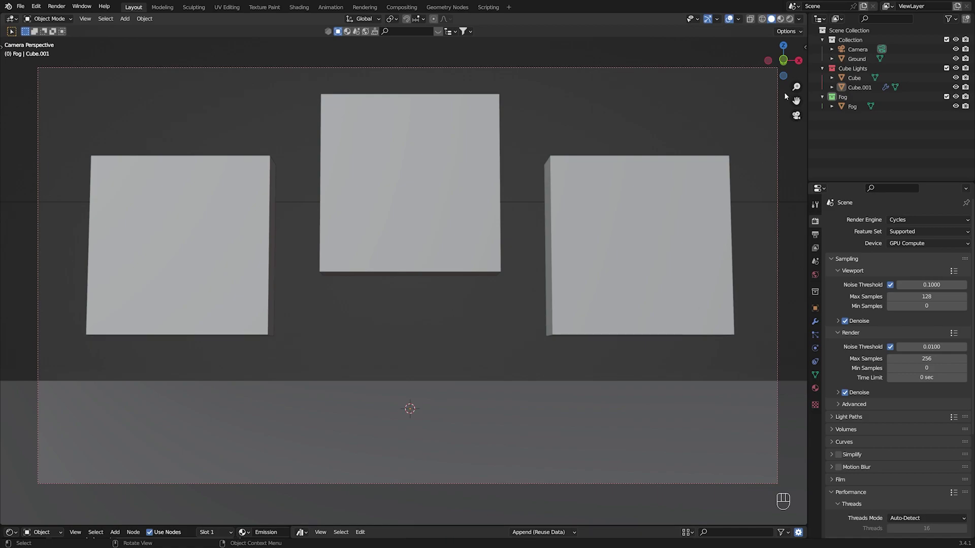
Step: Switch the 3D viewport to Rendered shading for a live Cycles preview of the cubes
left_click(794, 20)
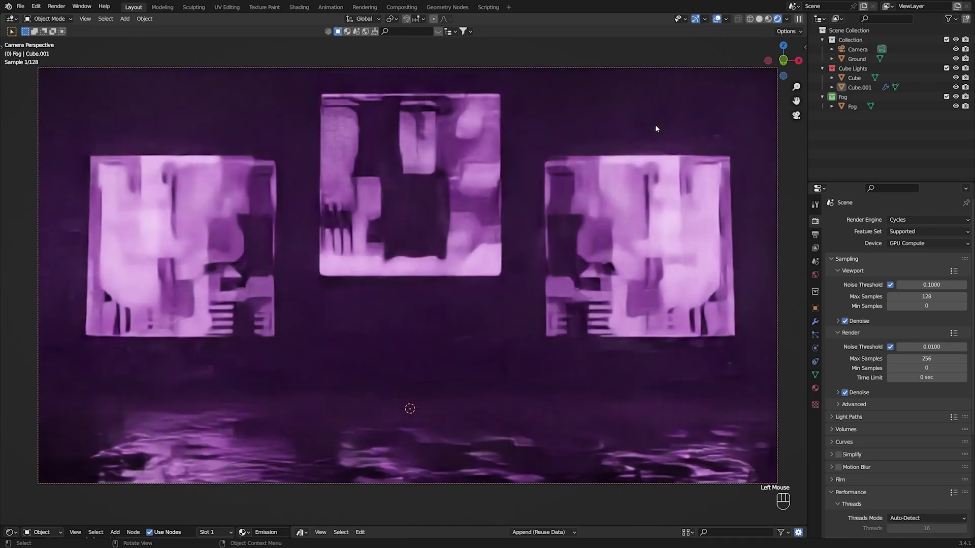
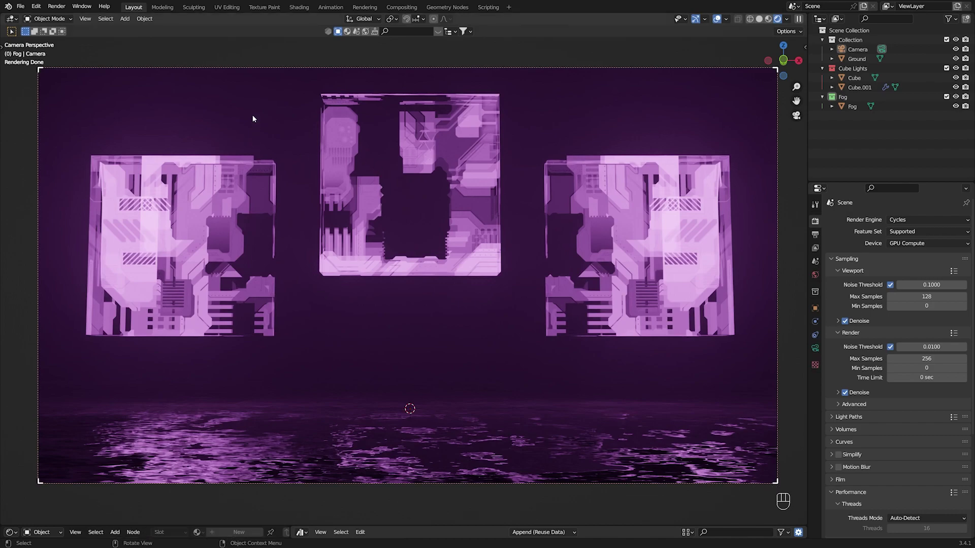
left_click(43, 12)
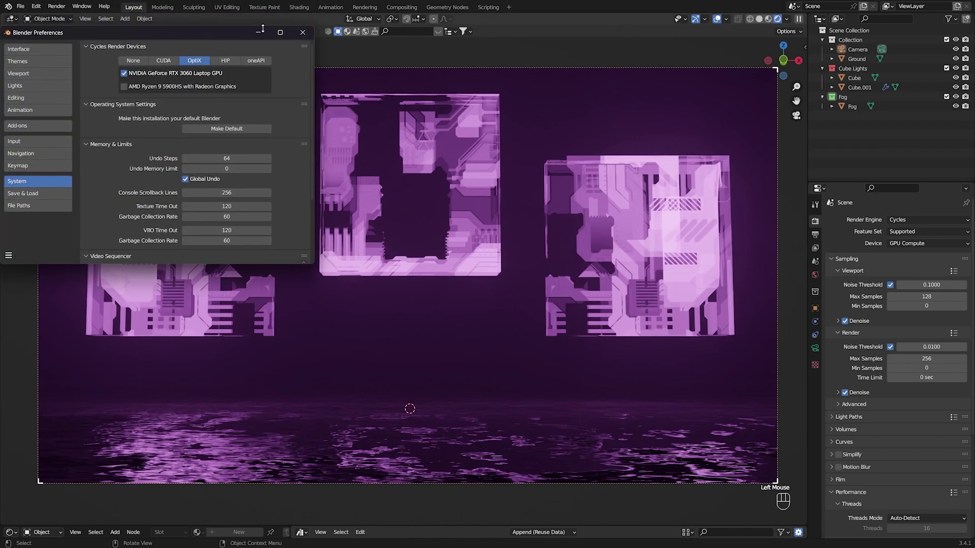
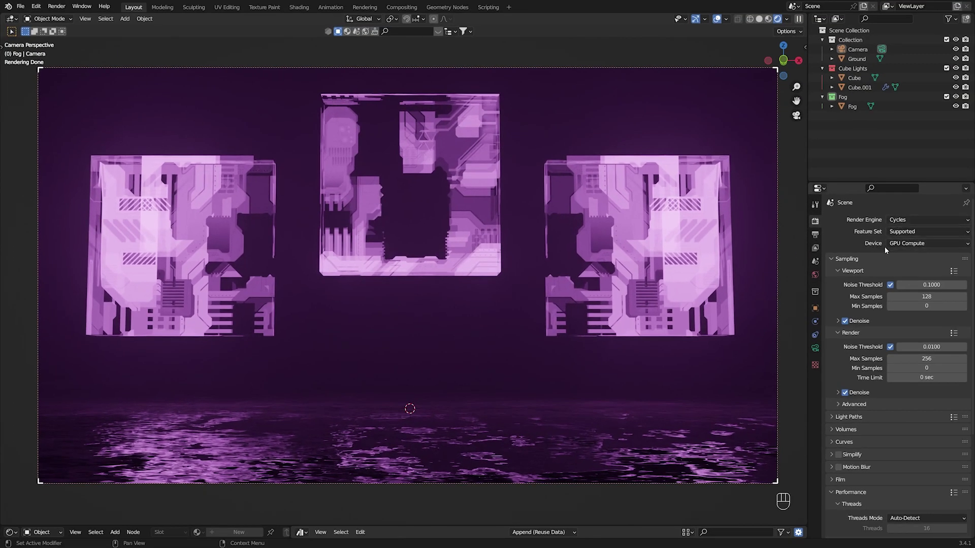
left_click_drag(904, 250, 908, 248)
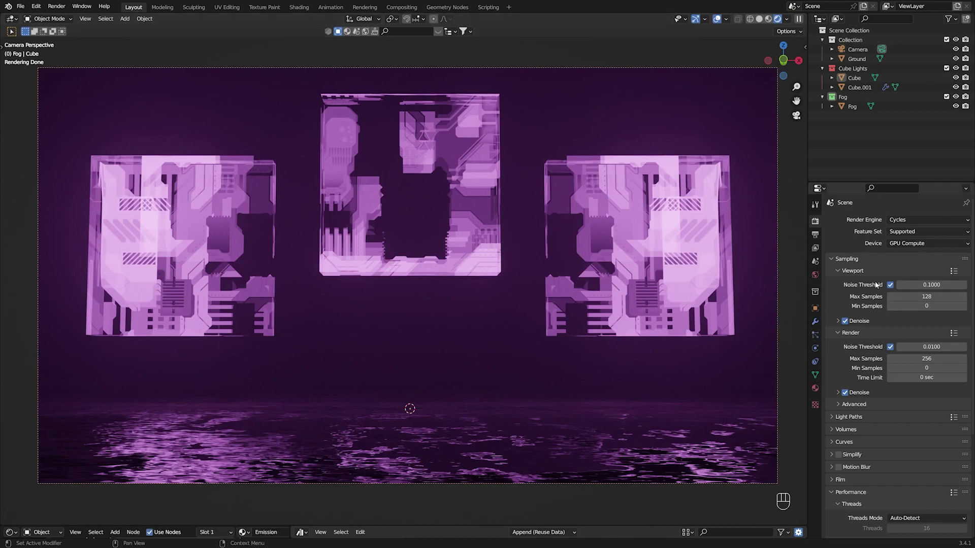
left_click(835, 263)
left_click(834, 262)
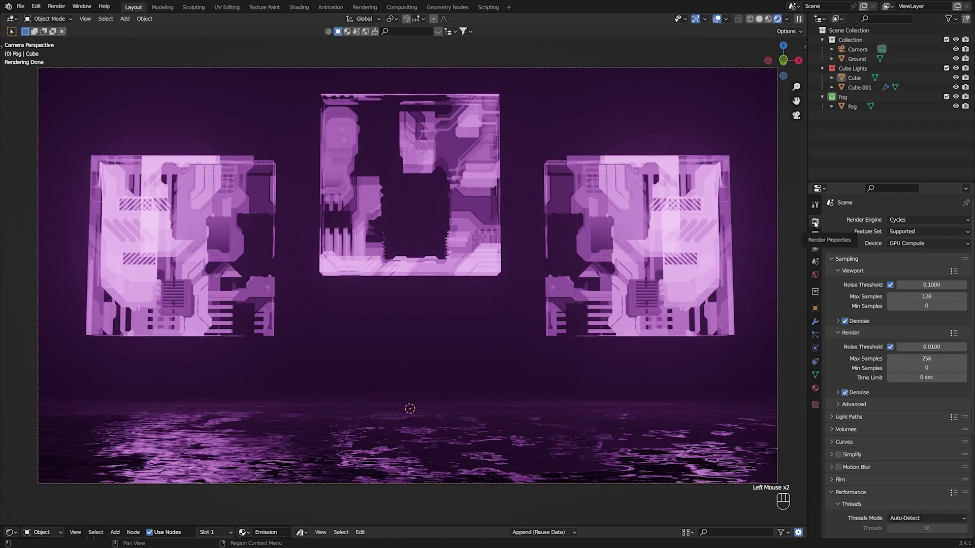
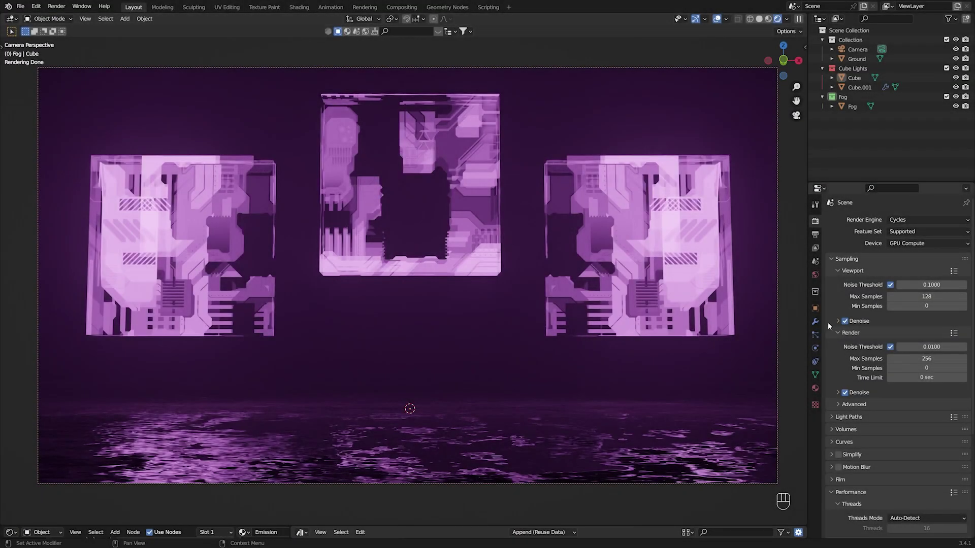
Step: Select the camera and set its lens focal length to 37 mm with a 36 mm sensor
left_click(741, 71)
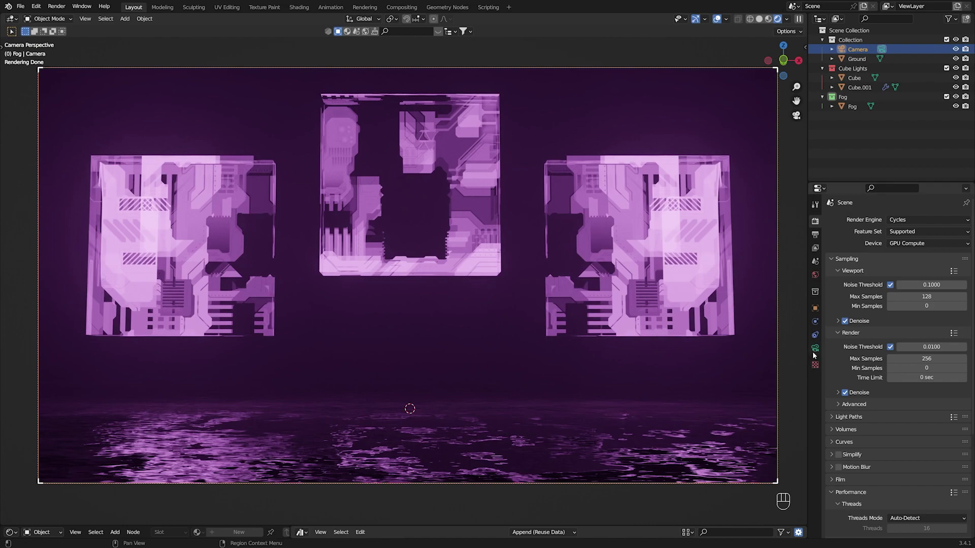
left_click(852, 49)
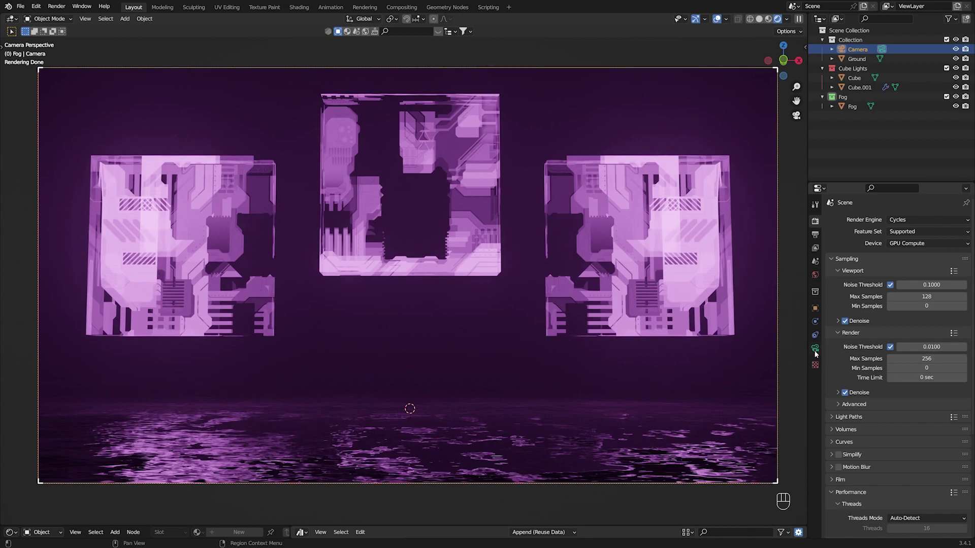
left_click(817, 353)
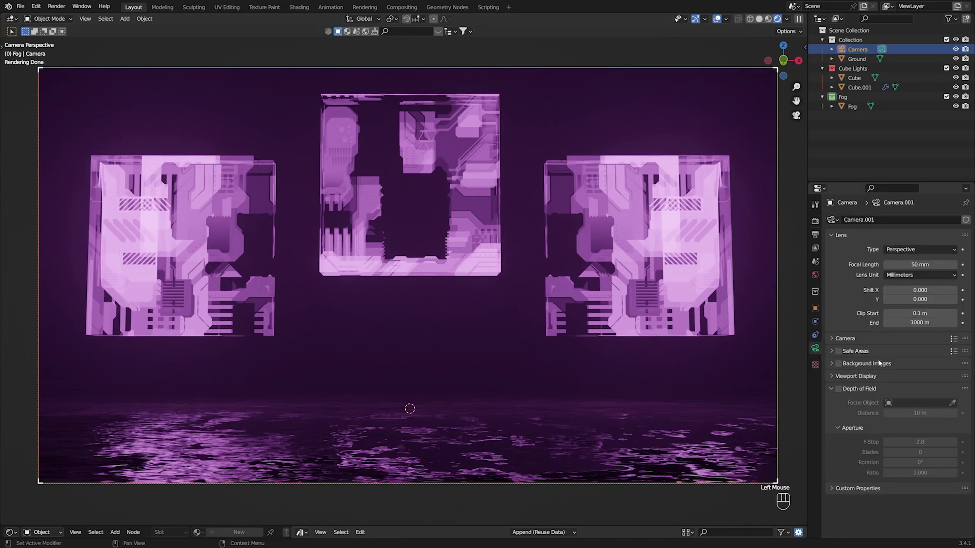
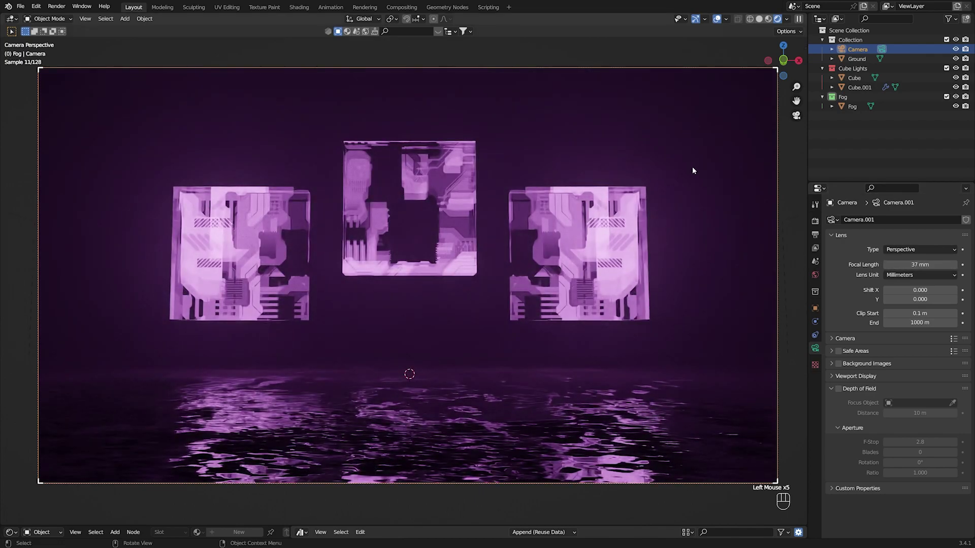
left_click(901, 278)
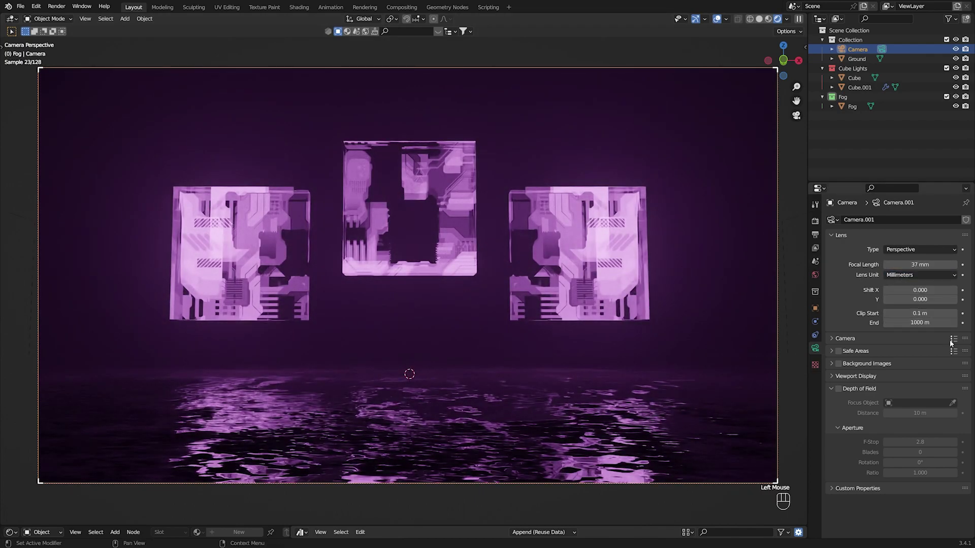
left_click(856, 309)
Step: Enable the camera's Depth of Field (10 m focus distance, f-stop 2.8) and collapse the sensor panel
left_click(848, 341)
double_click(842, 339)
double_click(845, 340)
left_click(901, 355)
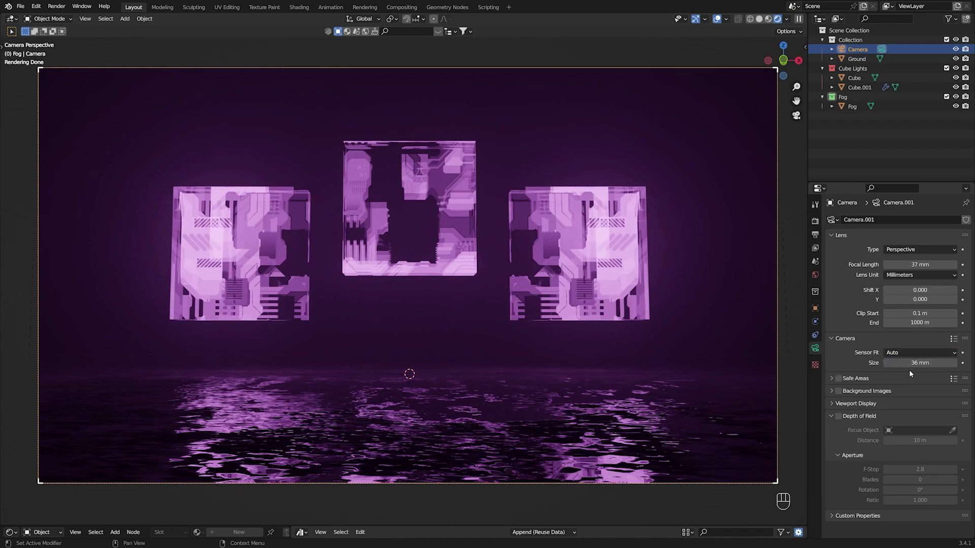
left_click(852, 341)
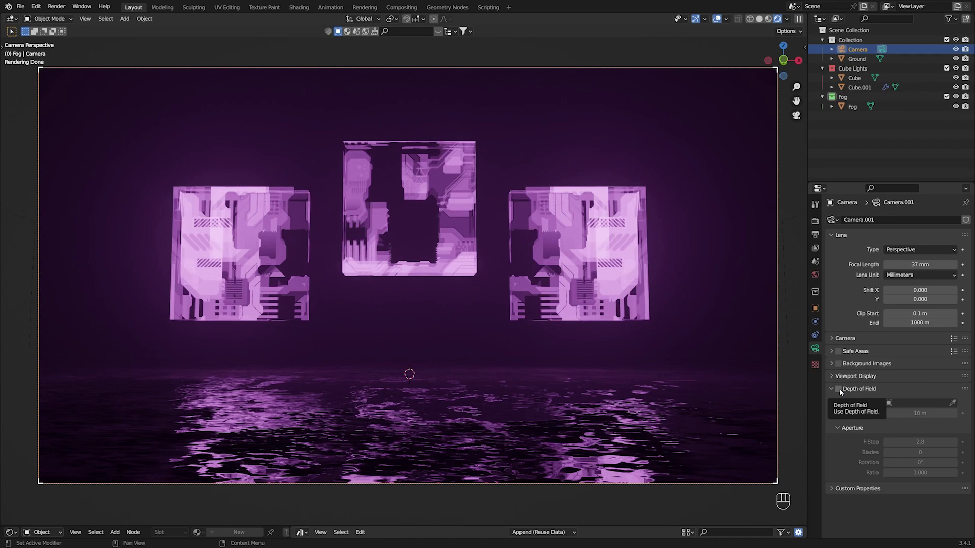
Step: Pick the Cube as the depth-of-field focus object with the eyedropper and use f-stop 1.0
left_click(842, 392)
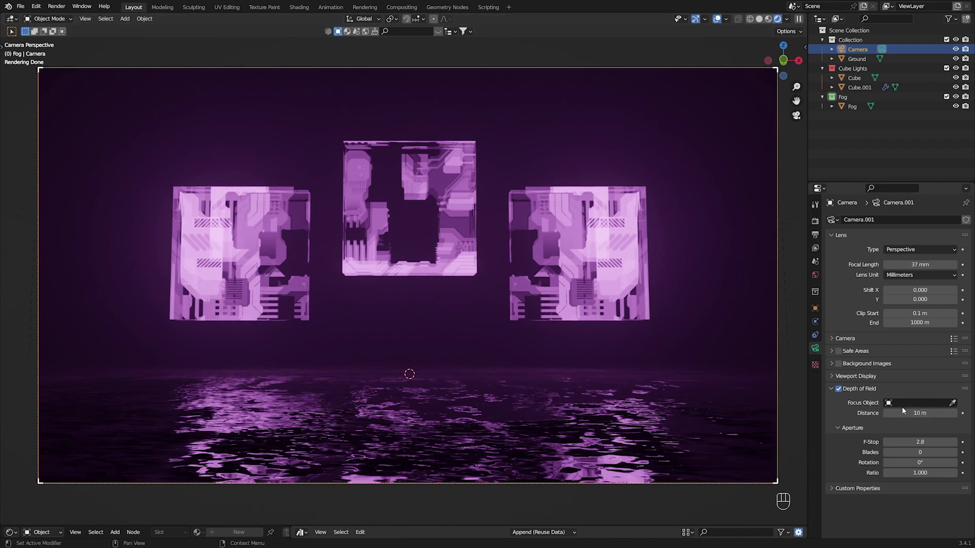
left_click(959, 407)
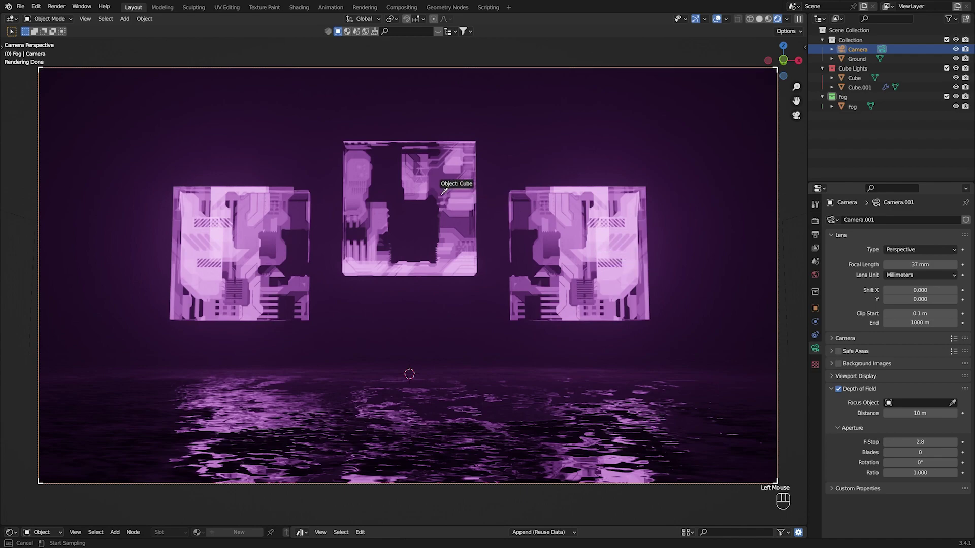
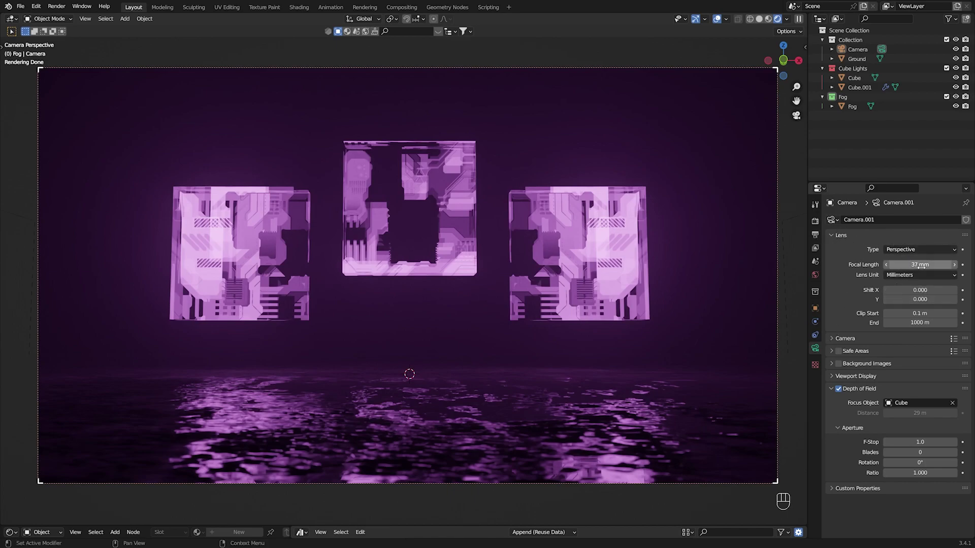
Step: Make the camera orthographic at scale 18.4 and orbit to frame the three cubes
left_click_drag(905, 254, 860, 231)
left_click_drag(868, 227, 886, 244)
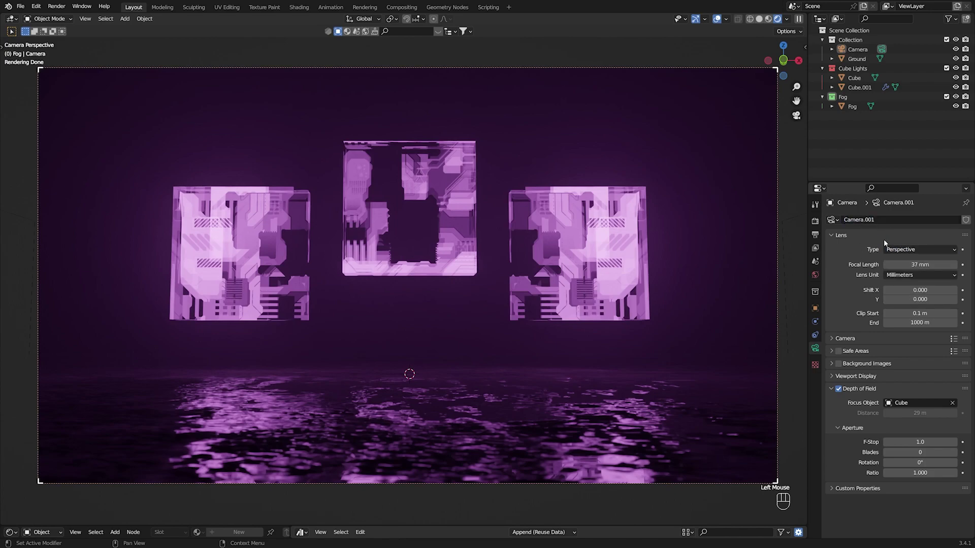
left_click_drag(903, 252, 907, 275)
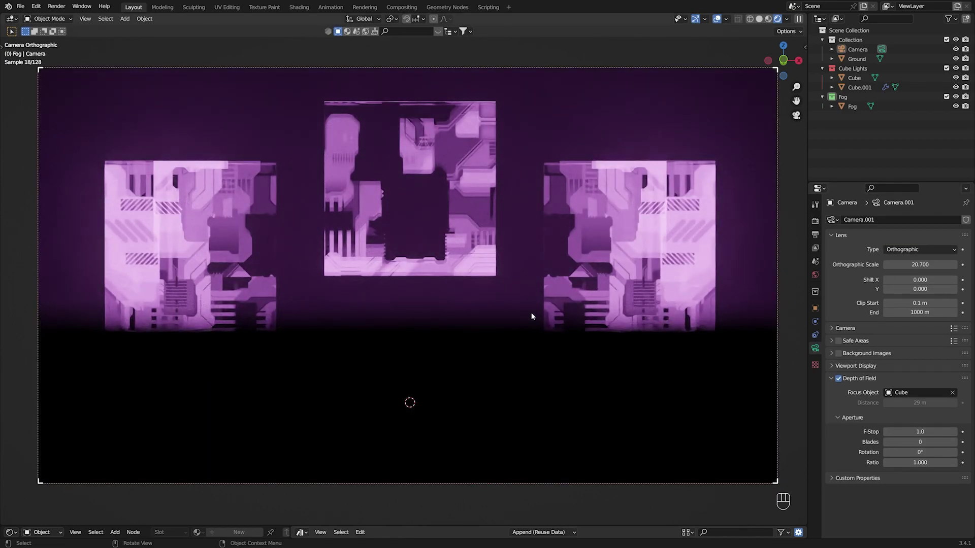
key("q")
left_click_drag(646, 284, 603, 310)
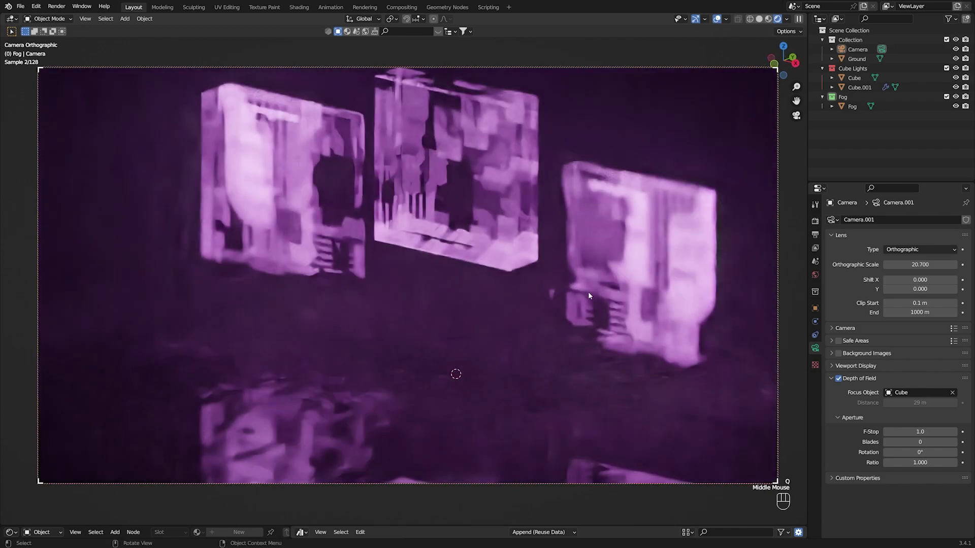
left_click_drag(581, 284, 583, 335)
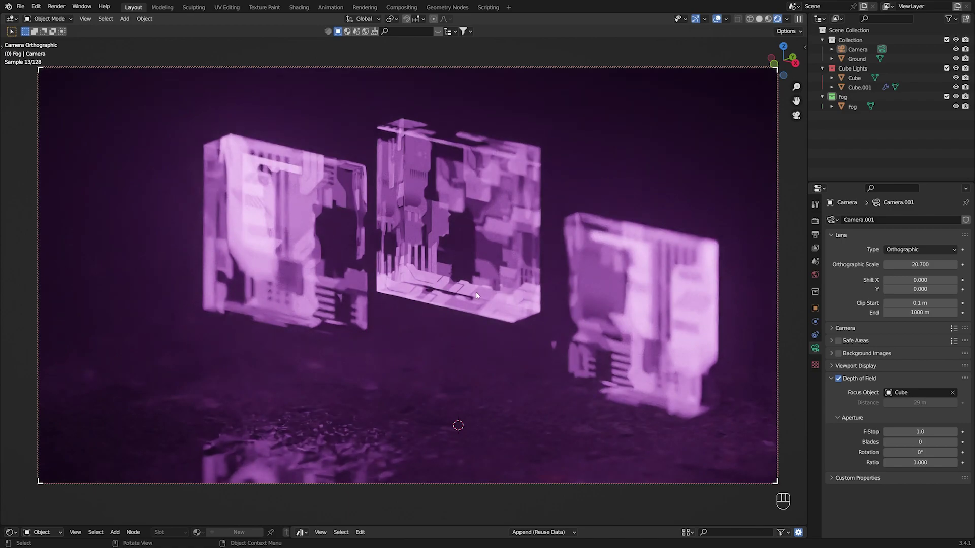
left_click_drag(527, 303, 513, 304)
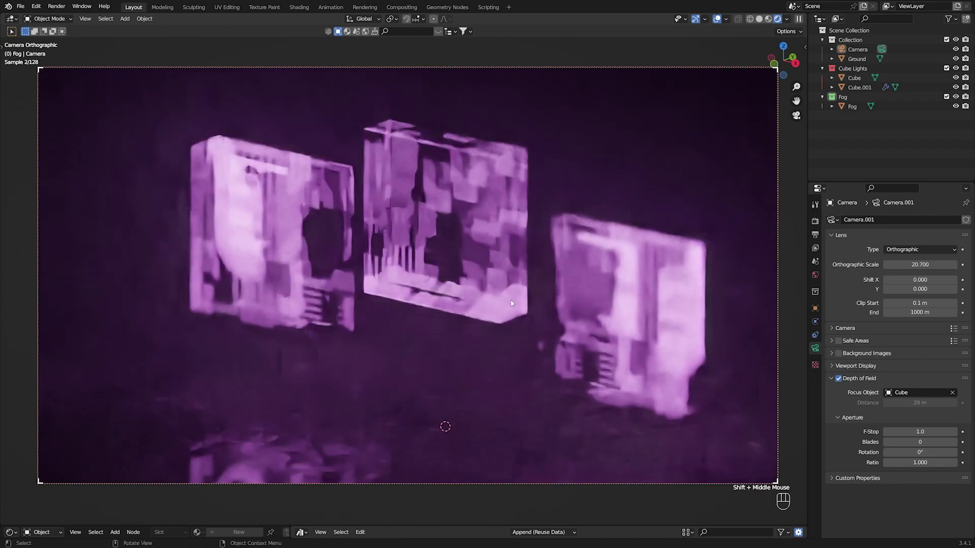
Step: Fine-tune the view of the cubes and save the .blend project file
key("ctrl+s")
left_click_drag(535, 276, 531, 294)
left_click_drag(518, 308, 523, 280)
key("ctrl+s")
middle_click(527, 281)
key("ctrl+s")
left_click_drag(532, 286, 527, 294)
key("ctrl+s")
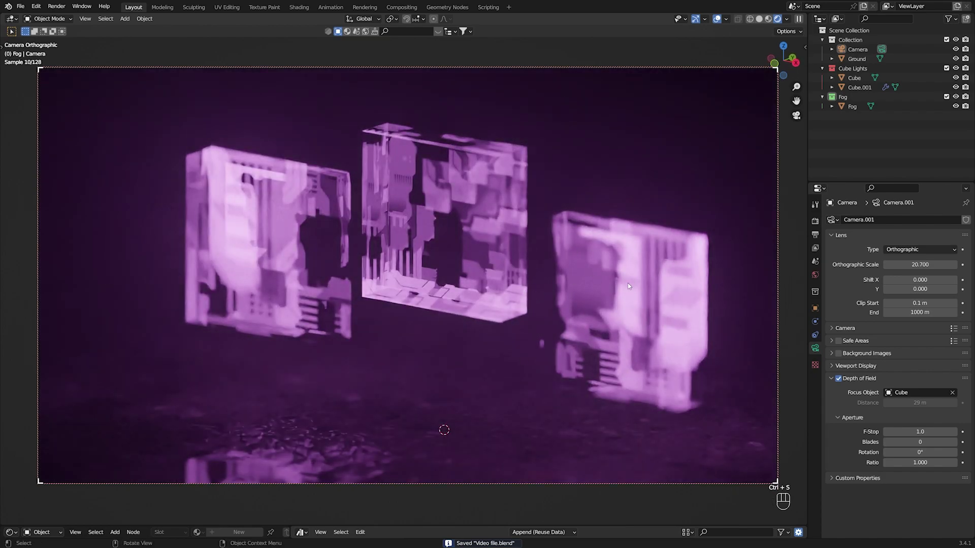
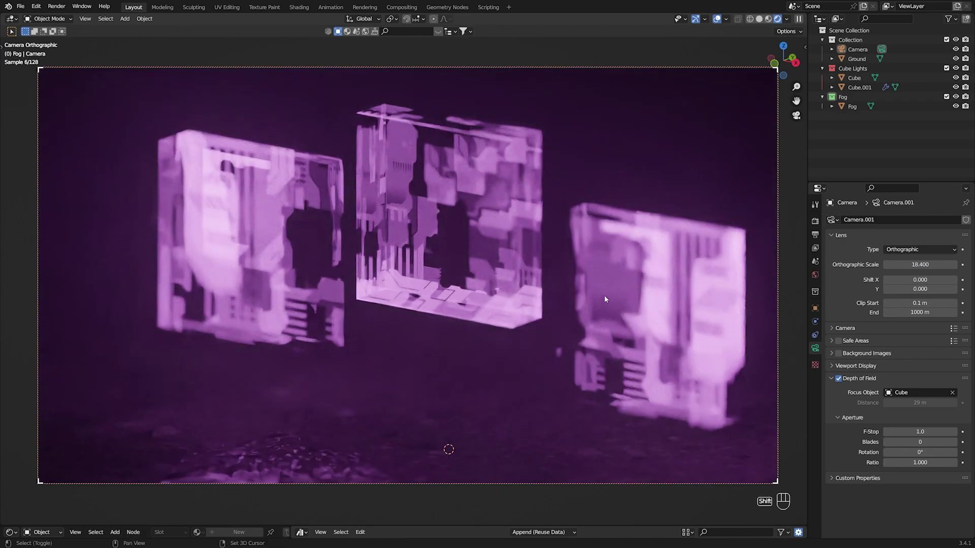
key("q")
key("q")
left_click_drag(616, 292, 596, 294)
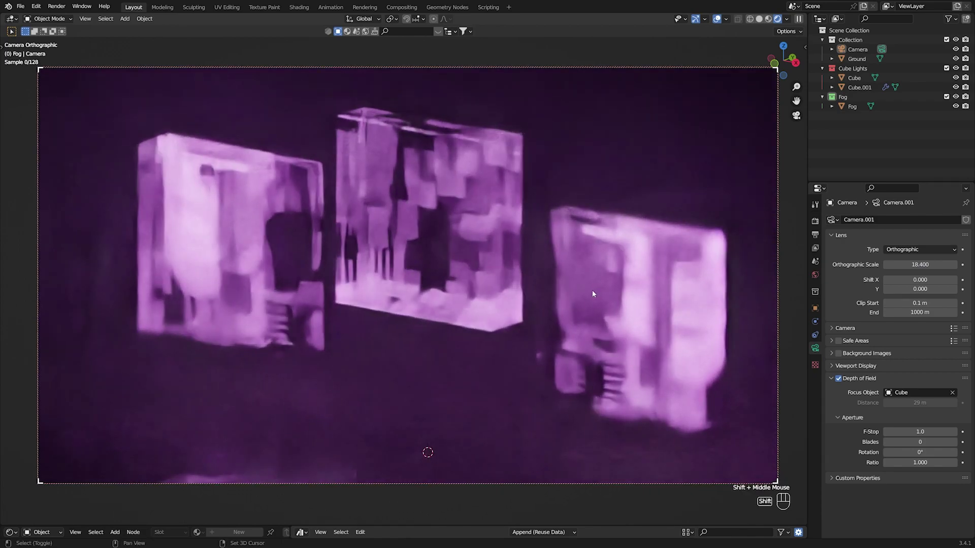
key("q")
key("ctrl+s")
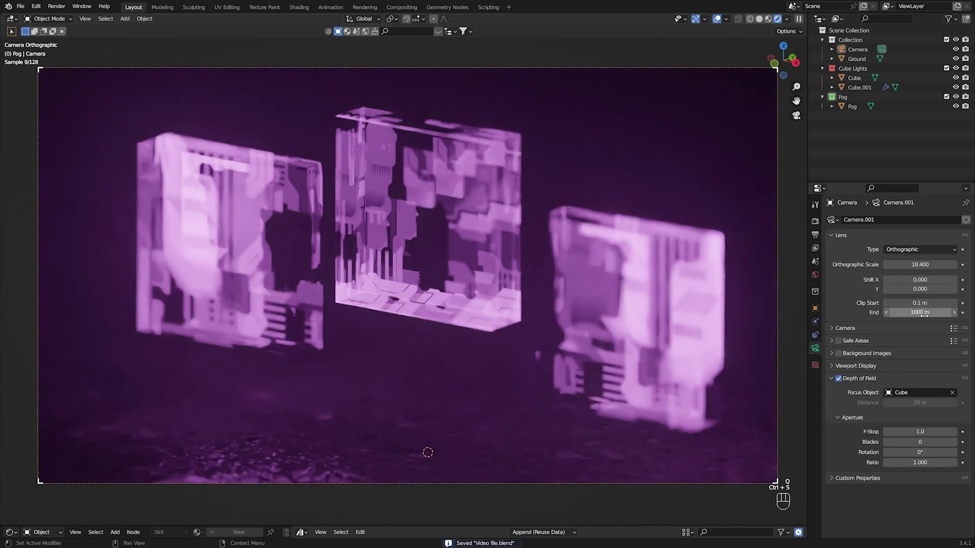
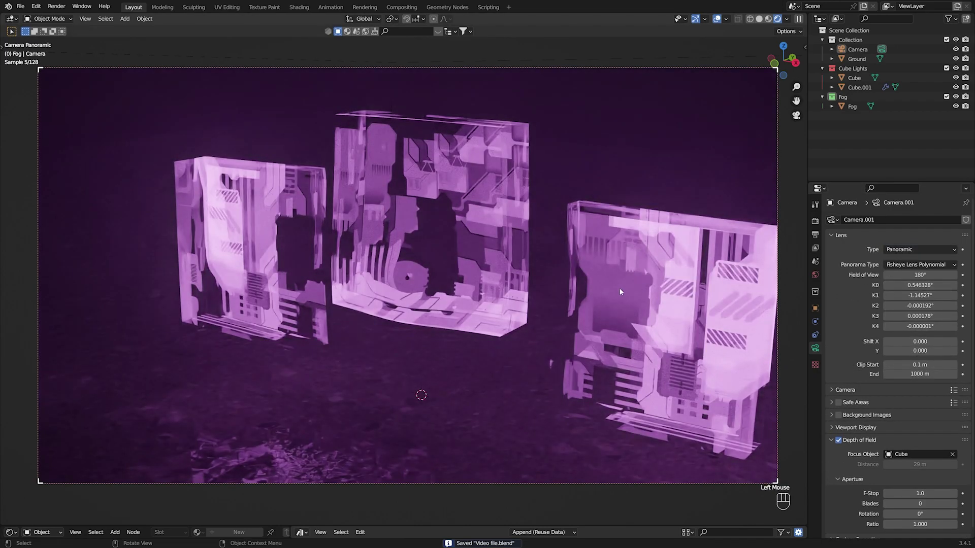
Step: Orbit the view to face the cubes head-on with the camera set to Panoramic
key("q")
left_click_drag(612, 248, 643, 236)
left_click_drag(627, 244, 659, 230)
middle_click(653, 231)
left_click_drag(655, 233, 621, 236)
middle_click(622, 235)
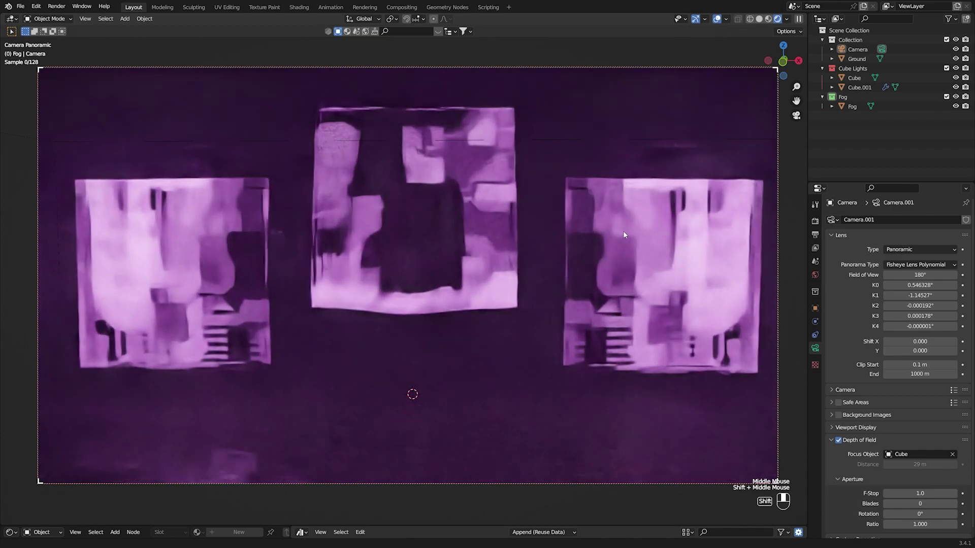
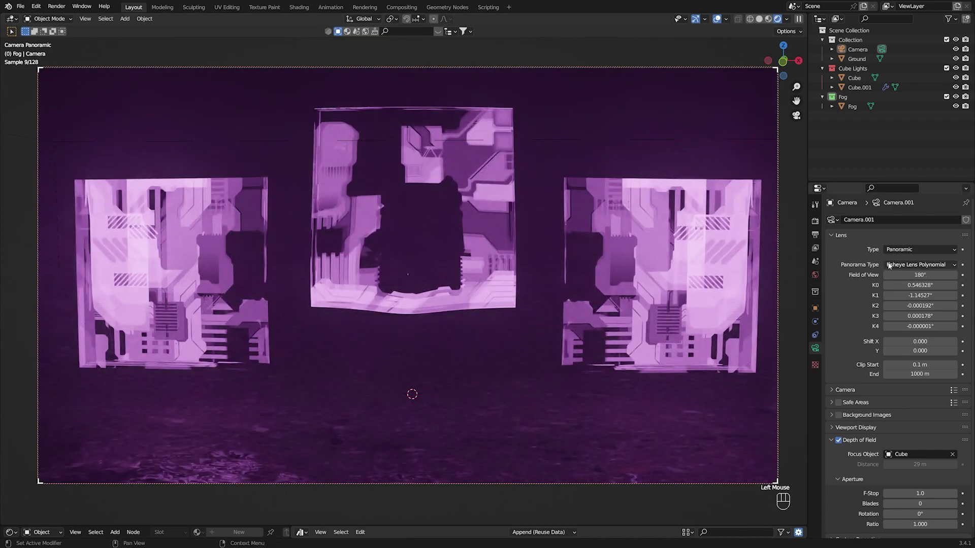
Step: Try equirectangular and mirror-ball panorama types, then return to fisheye lens polynomial
left_click_drag(896, 266, 893, 279)
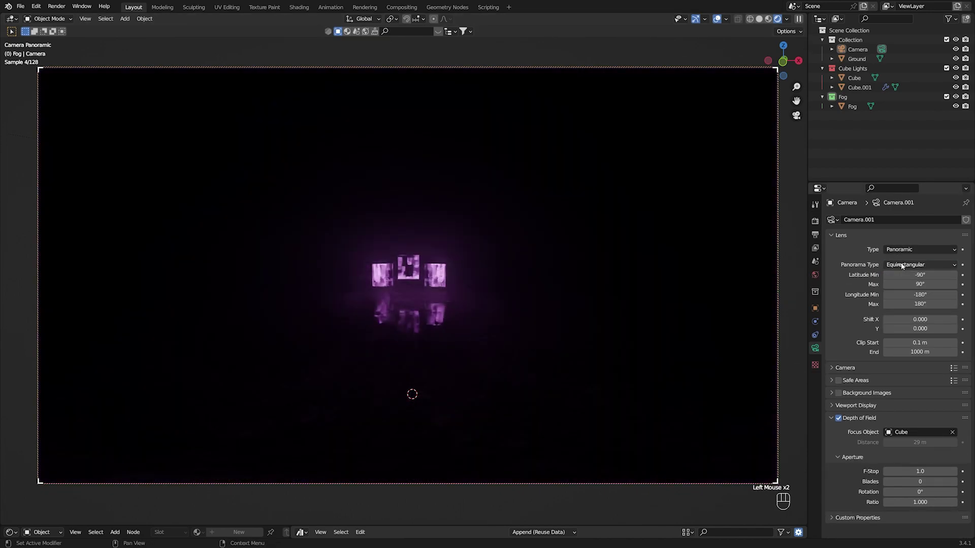
left_click_drag(913, 267, 895, 298)
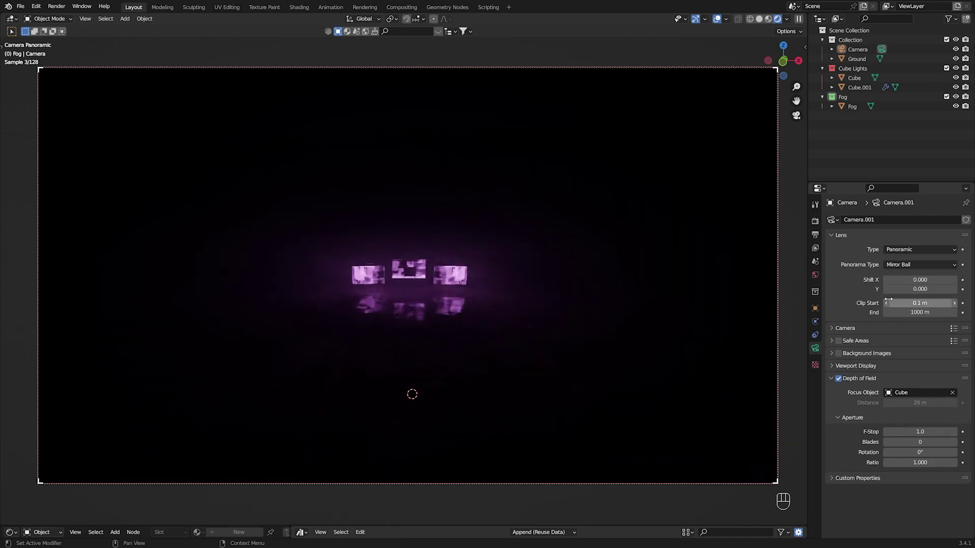
left_click_drag(902, 271, 903, 333)
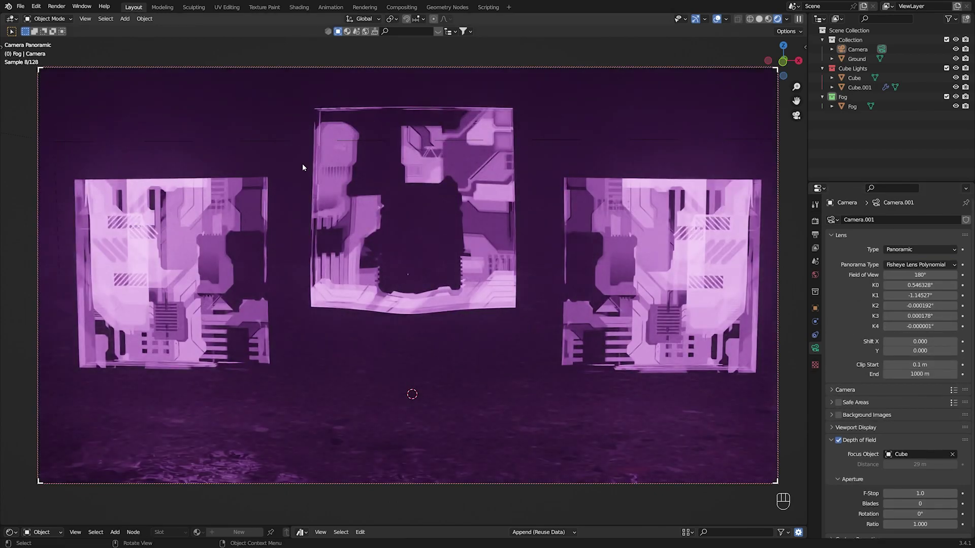
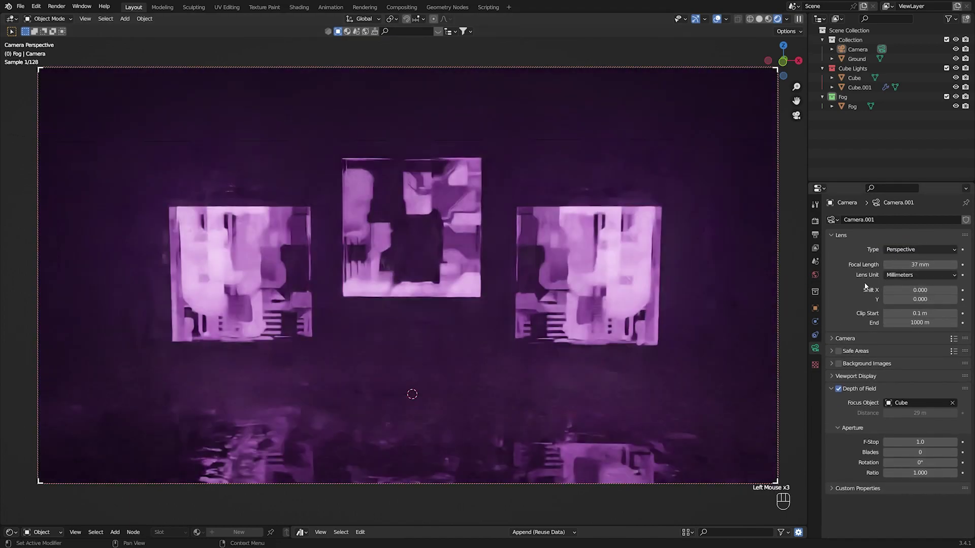
Step: Make the camera orthographic again at scale 20.3 and save the project
left_click_drag(909, 254, 900, 273)
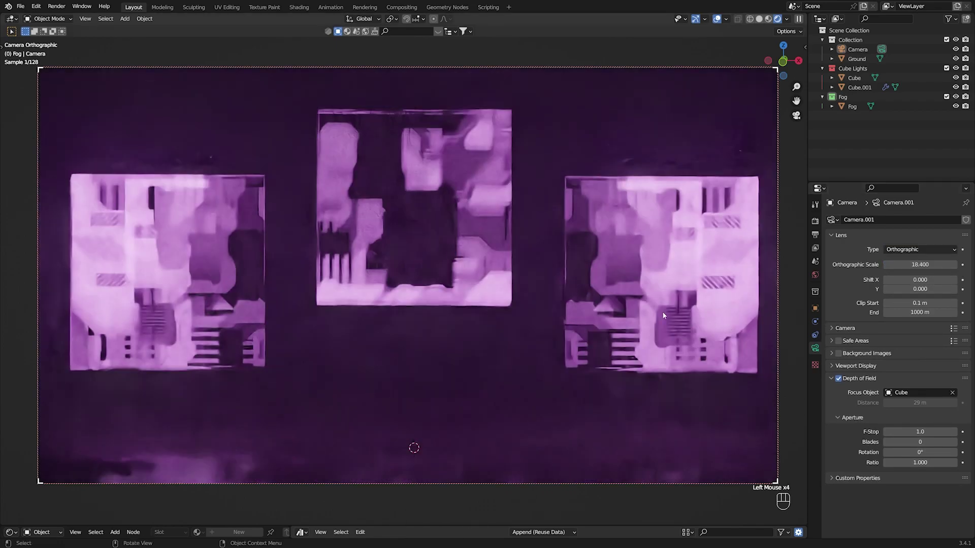
left_click_drag(650, 310, 609, 322)
left_click_drag(609, 310, 579, 330)
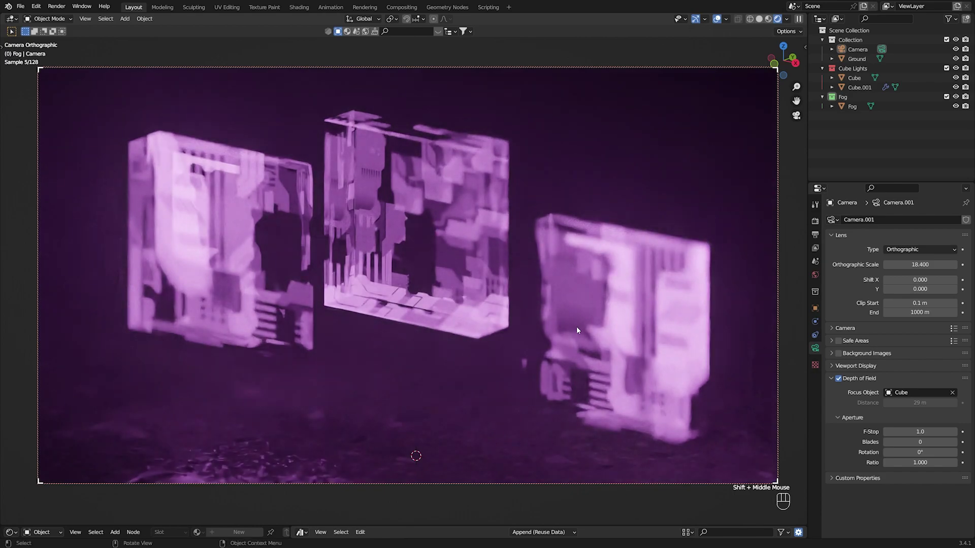
middle_click(570, 328)
middle_click(575, 321)
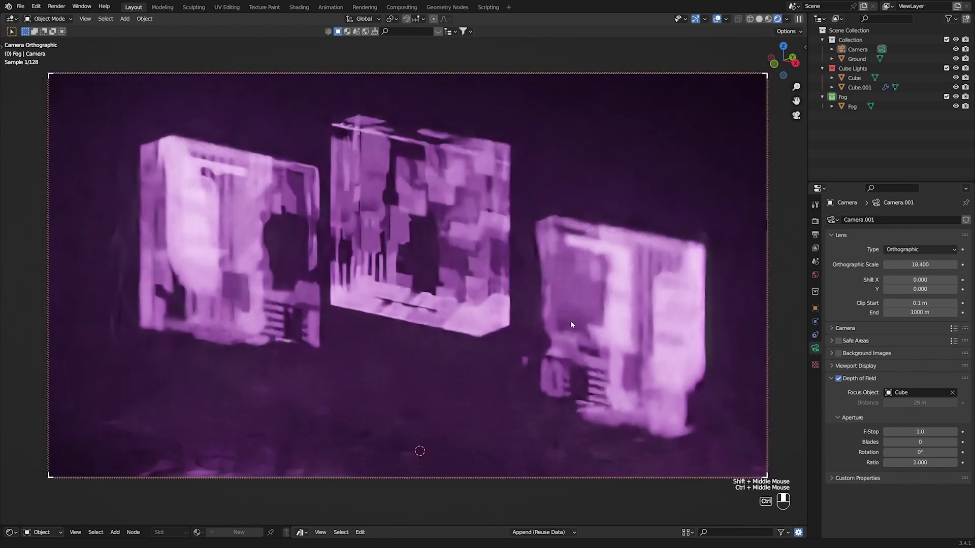
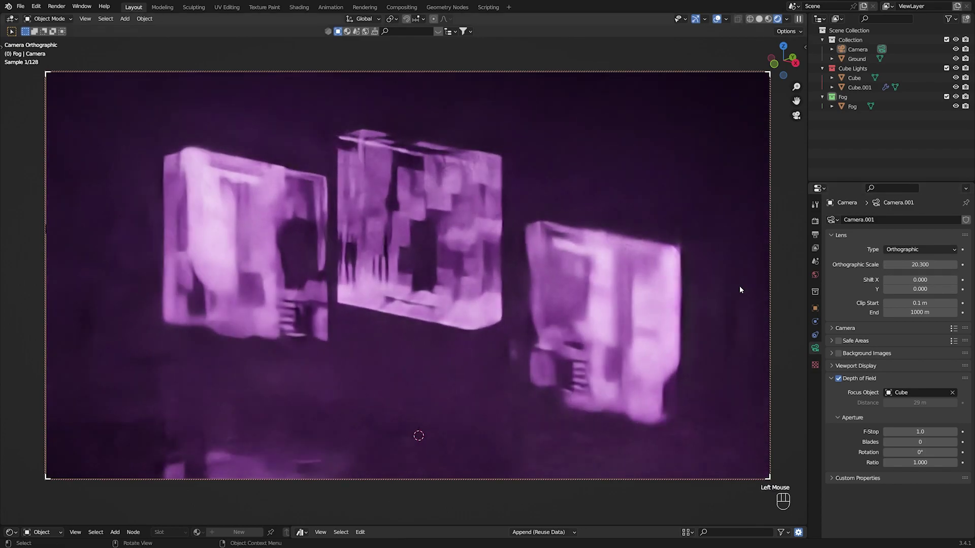
key("q")
key("ctrl+s")
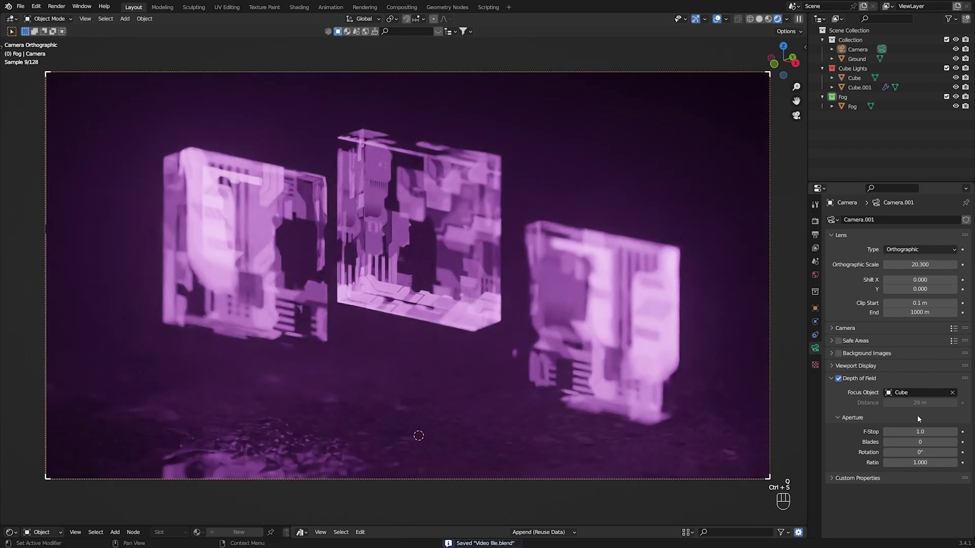
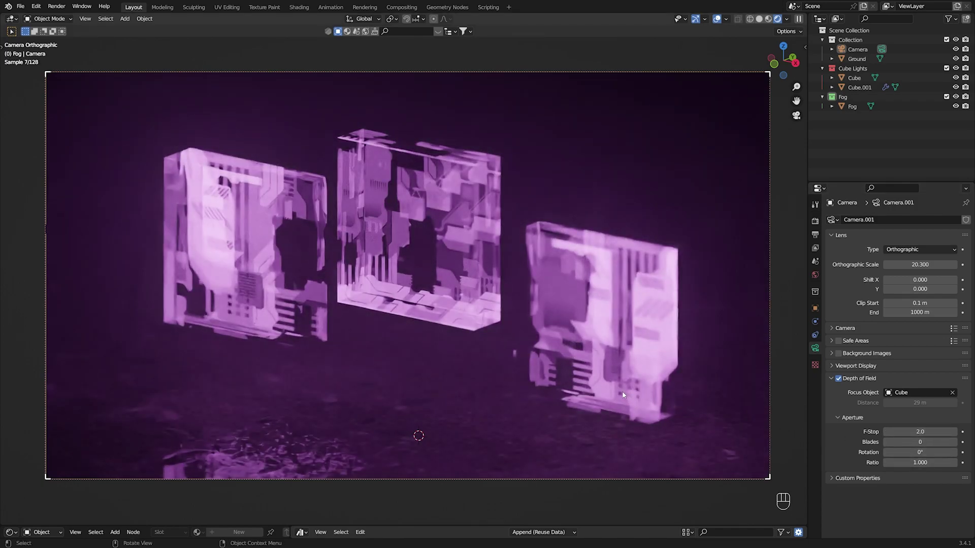
Step: Set the depth-of-field aperture F-Stop to 1.4
left_click(891, 436)
left_click(890, 436)
left_click(890, 436)
left_click(891, 436)
double_click(891, 436)
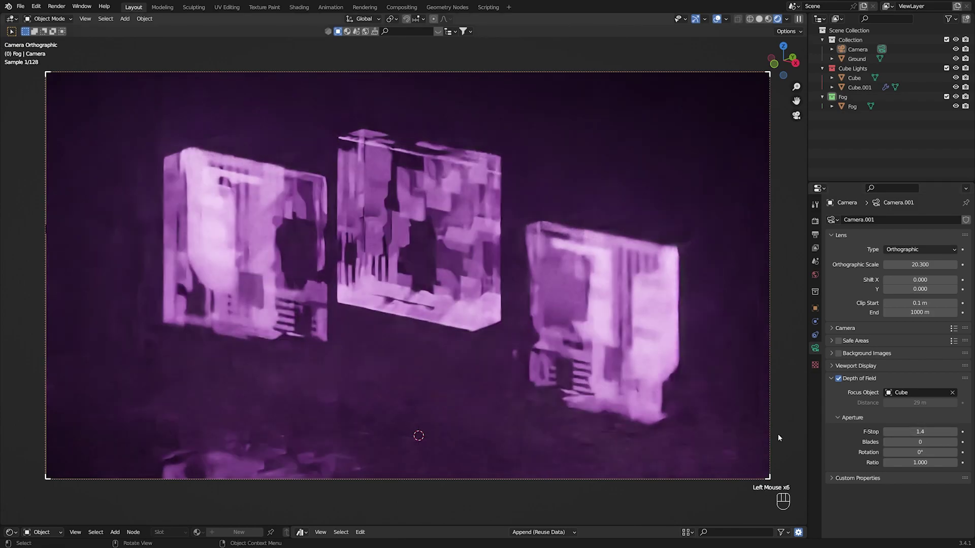
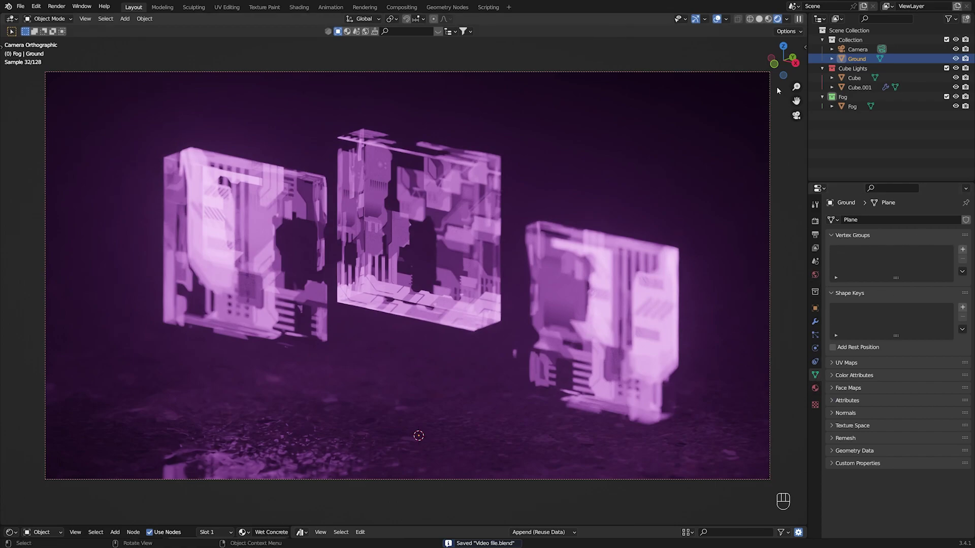
Step: Reselect the camera in the Outliner to inspect its orthographic, f-stop 1.4 settings
left_click(881, 55)
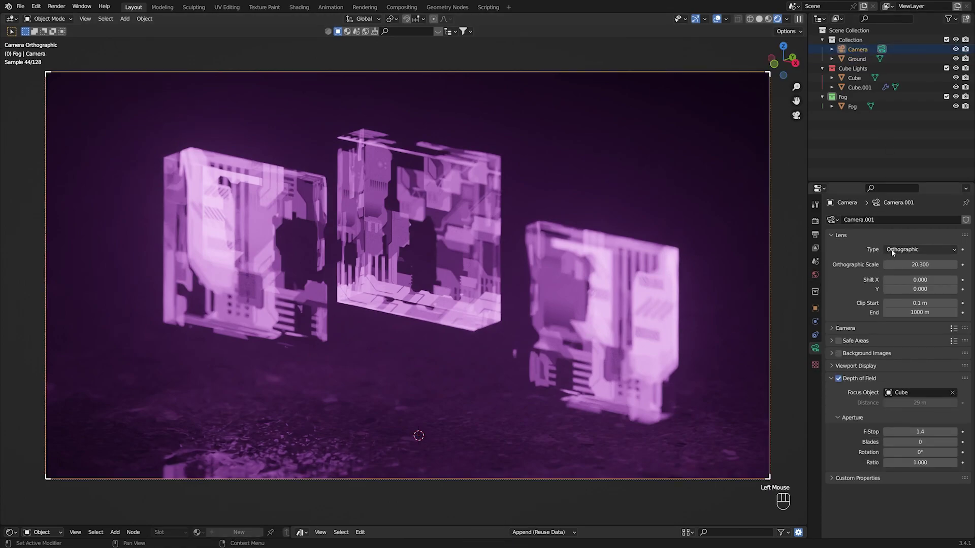
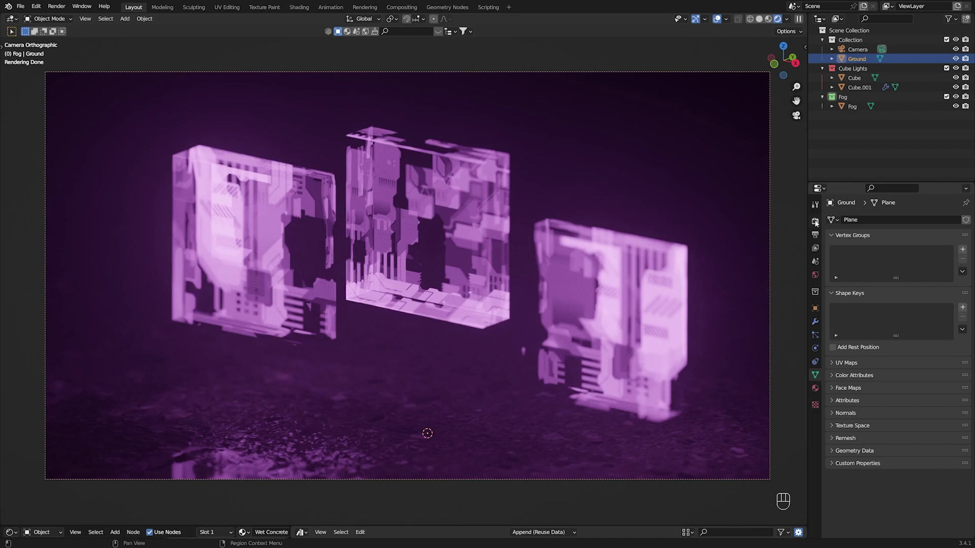
Step: In Cycles Performance > Memory, enable Use Tiling with a 256 tile size
left_click(818, 224)
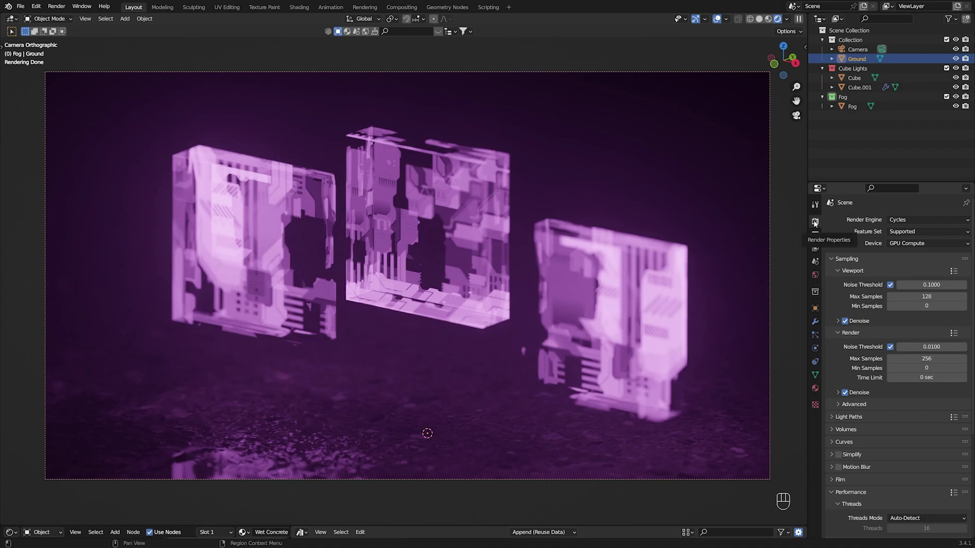
scroll("down", 3)
scroll("down", 3)
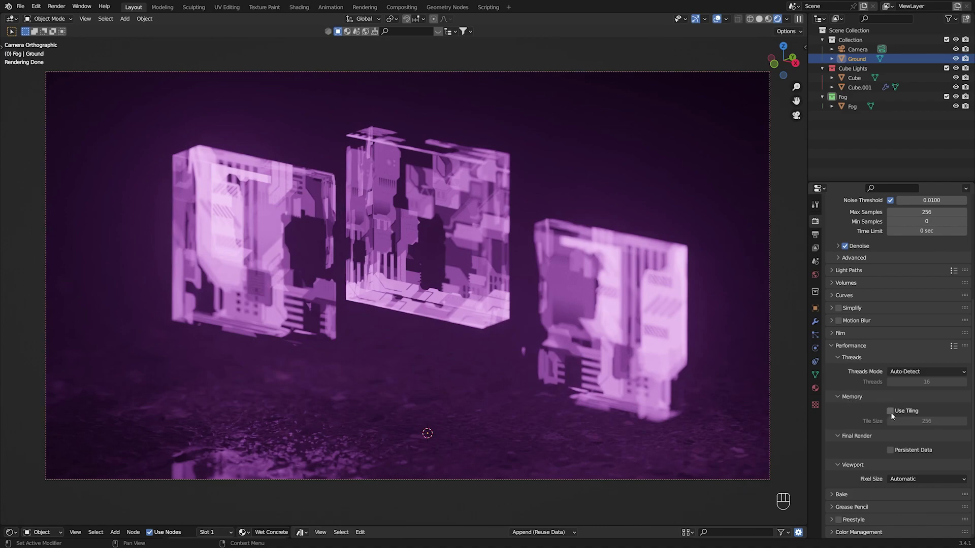
left_click(900, 414)
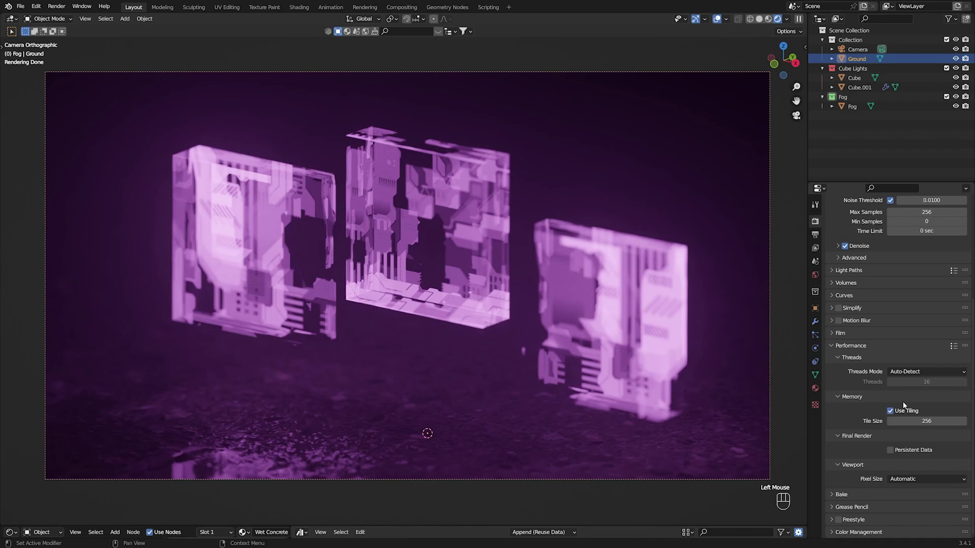